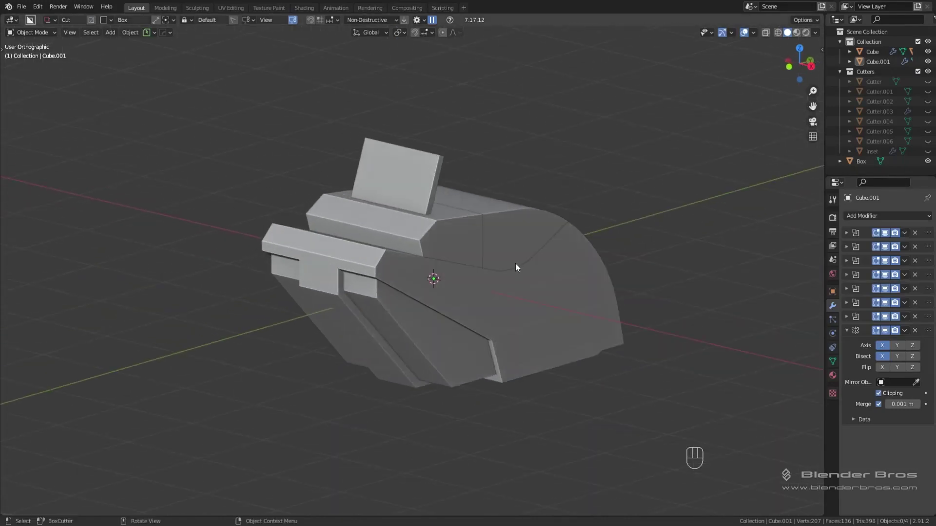
Duplicate the hard-surface model with Shift+D and isolate the copy in Local View
{"action": "key", "text": "KP_5"}
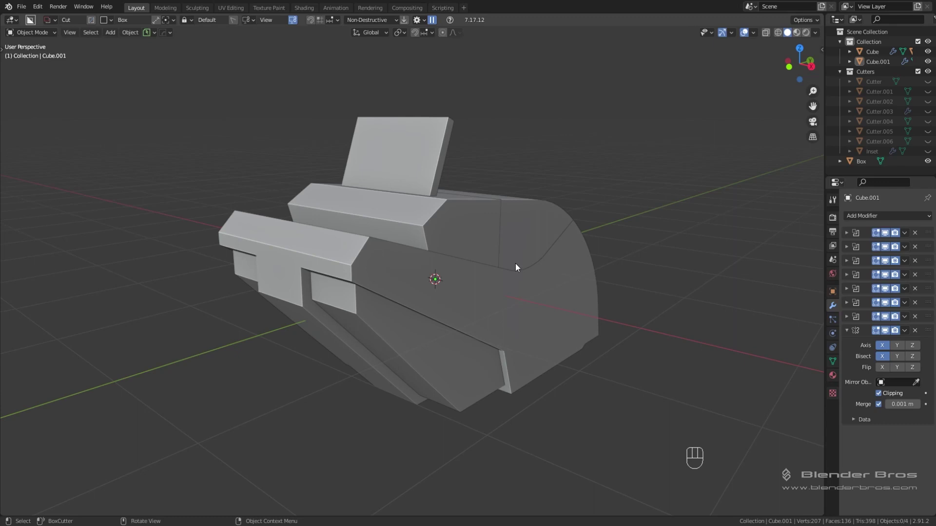
{"action": "left_click_drag", "start_coordinate": [456, 270], "coordinate": [504, 283]}
{"action": "left_click_drag", "start_coordinate": [509, 305], "coordinate": [479, 292]}
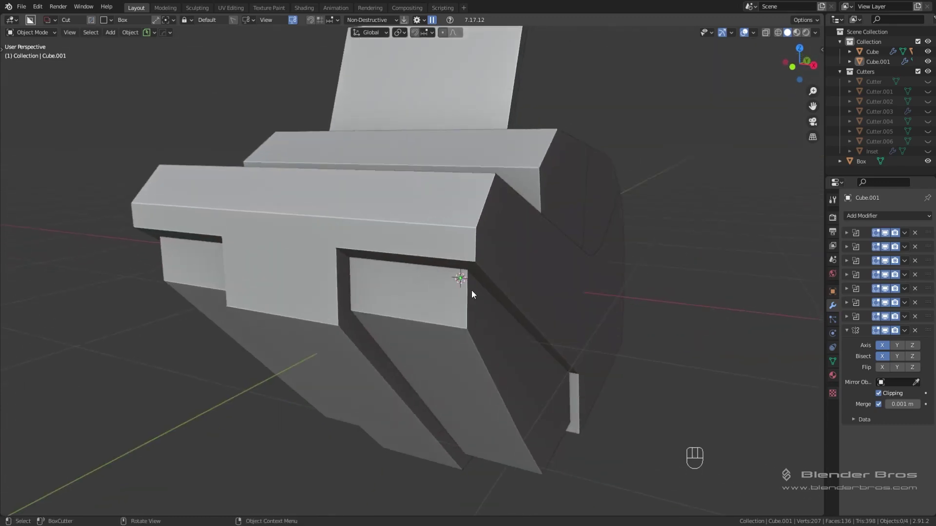
{"action": "middle_click", "coordinate": [407, 226]}
{"action": "middle_click", "coordinate": [507, 274]}
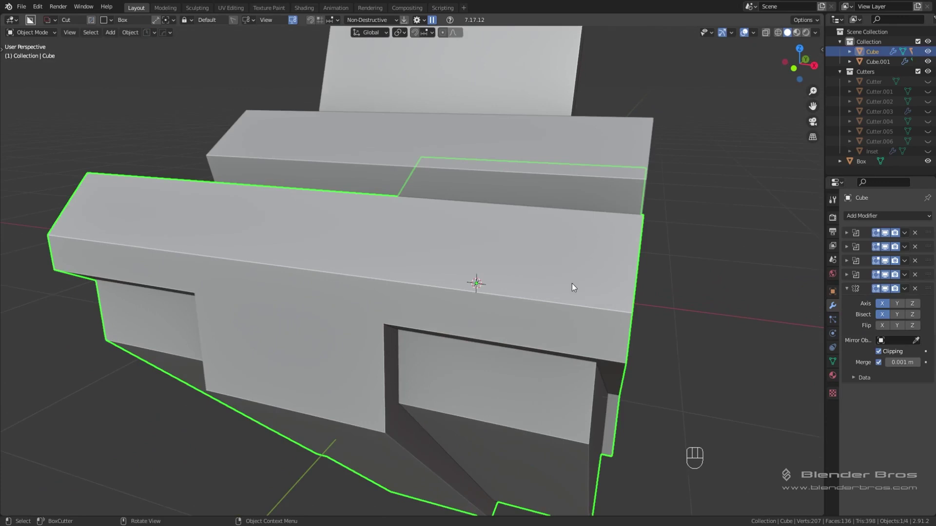
{"action": "middle_click", "coordinate": [485, 254]}
{"action": "middle_click", "coordinate": [404, 244]}
{"action": "left_click_drag", "start_coordinate": [493, 249], "coordinate": [523, 256]}
{"action": "left_click_drag", "start_coordinate": [609, 295], "coordinate": [486, 266]}
{"action": "key", "text": "shift+d"}
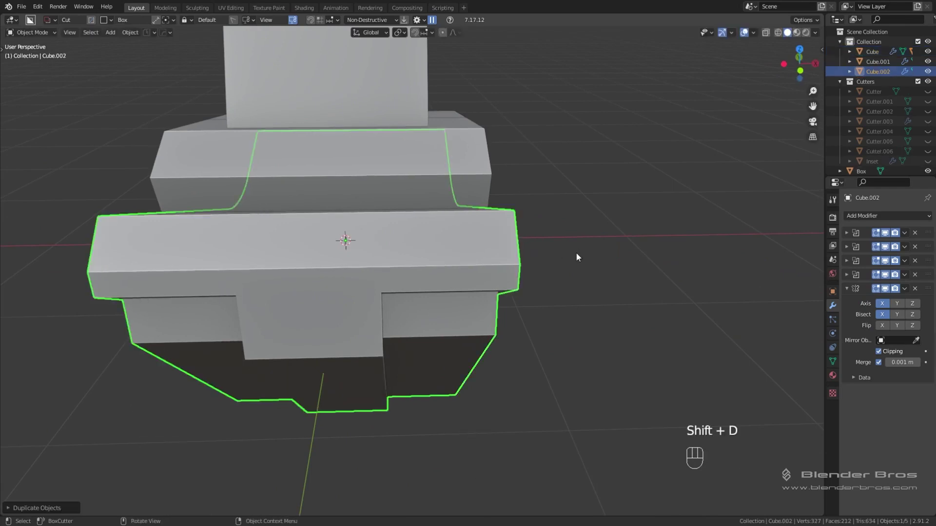
{"action": "key", "text": "KP_Divide"}
Cut two small round holes through the front plate using the BoxCutter Circle shape
{"action": "key", "text": "d"}
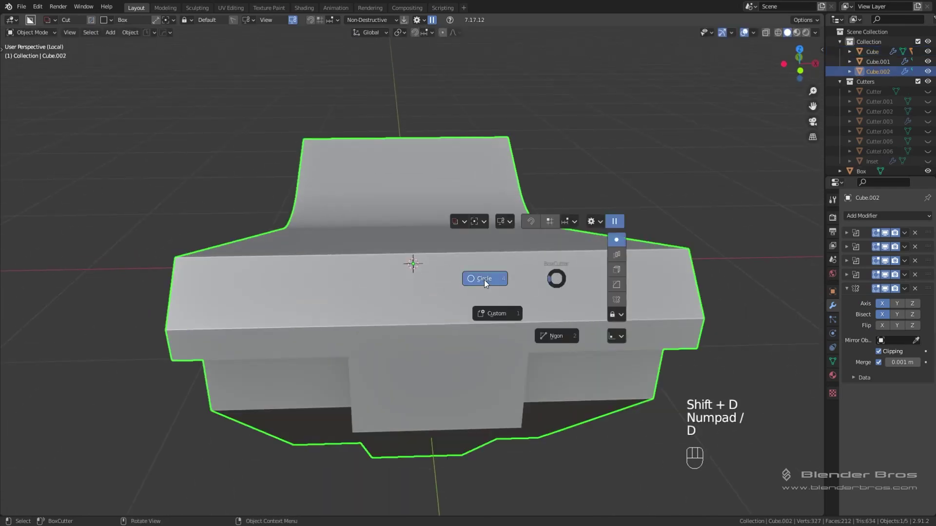
{"action": "left_click", "coordinate": [685, 303]}
{"action": "key", "text": "Escape"}
{"action": "left_click", "coordinate": [301, 20]}
{"action": "left_click_drag", "start_coordinate": [683, 302], "coordinate": [689, 316]}
{"action": "left_click_drag", "start_coordinate": [669, 301], "coordinate": [635, 296]}
{"action": "middle_click", "coordinate": [434, 257]}
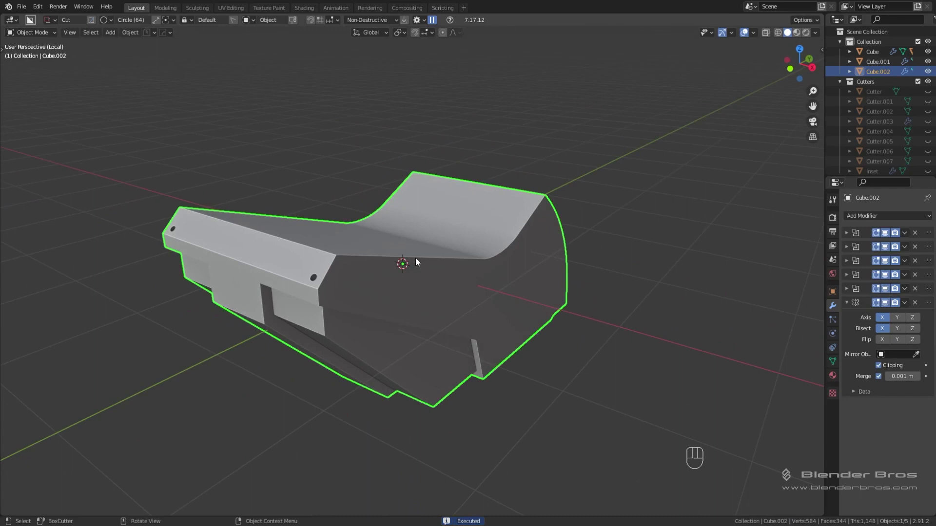
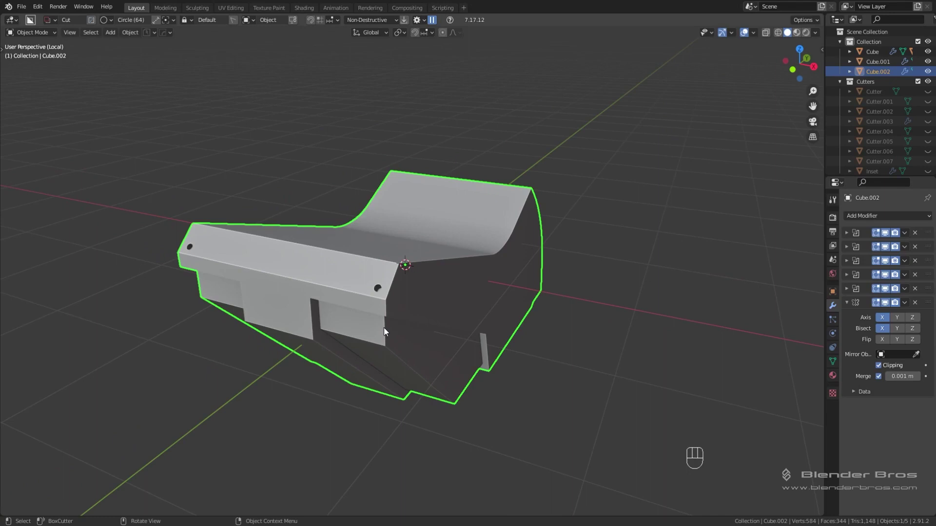
Undo the round holes, leave Local View to show the whole model, and clear the selection
{"action": "middle_click", "coordinate": [393, 325]}
{"action": "key", "text": "ctrl+z"}
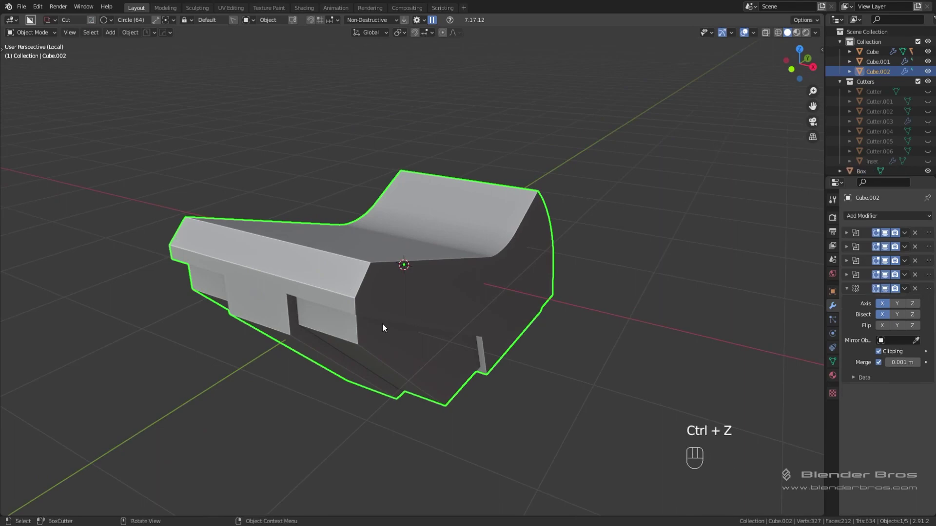
{"action": "key", "text": "KP_Divide"}
{"action": "left_click_drag", "start_coordinate": [456, 295], "coordinate": [405, 302]}
{"action": "key", "text": "alt+a"}
{"action": "left_click", "coordinate": [368, 272]}
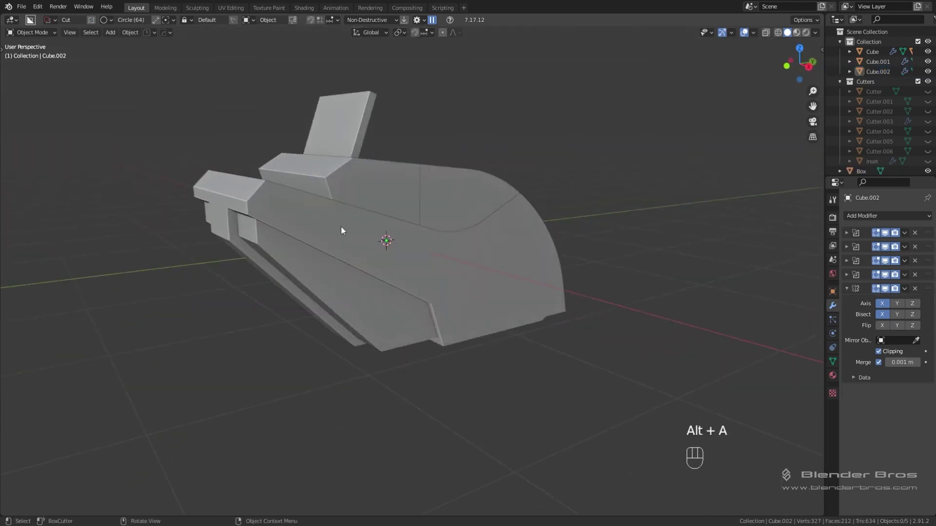
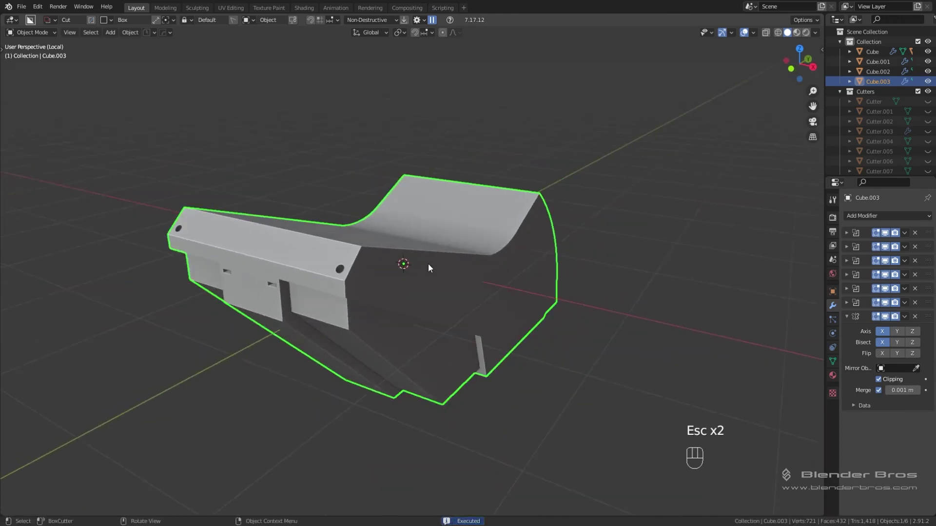
Select the copy and face it in Right Orthographic side view
{"action": "middle_click", "coordinate": [428, 266]}
{"action": "left_click_drag", "start_coordinate": [433, 272], "coordinate": [478, 268]}
{"action": "left_click", "coordinate": [453, 262]}
{"action": "left_click", "coordinate": [502, 277]}
{"action": "left_click", "coordinate": [513, 293]}
{"action": "middle_click", "coordinate": [487, 279]}
{"action": "key", "text": "KP_3"}
{"action": "key", "text": "KP_5"}
Slice off the model's upper front corner with a BoxCutter Ngon cut
{"action": "key", "text": "d"}
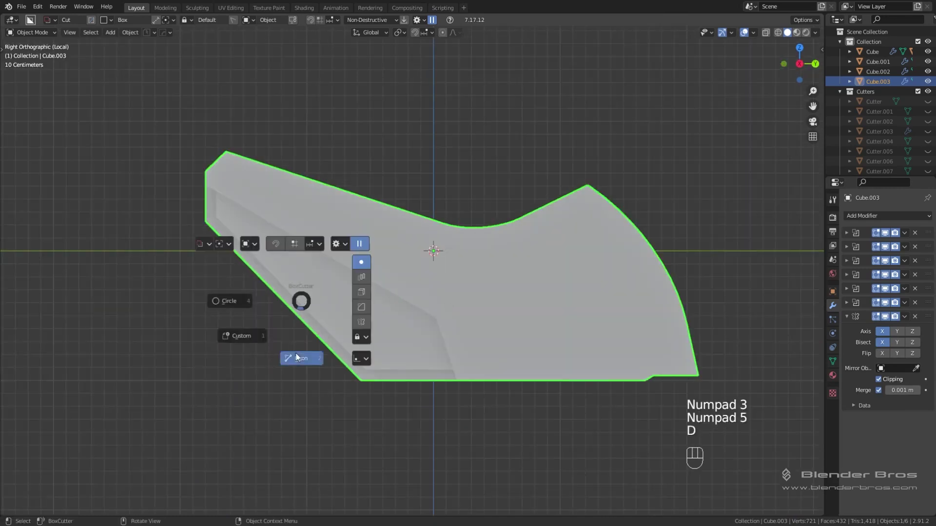
{"action": "left_click_drag", "start_coordinate": [228, 264], "coordinate": [269, 128]}
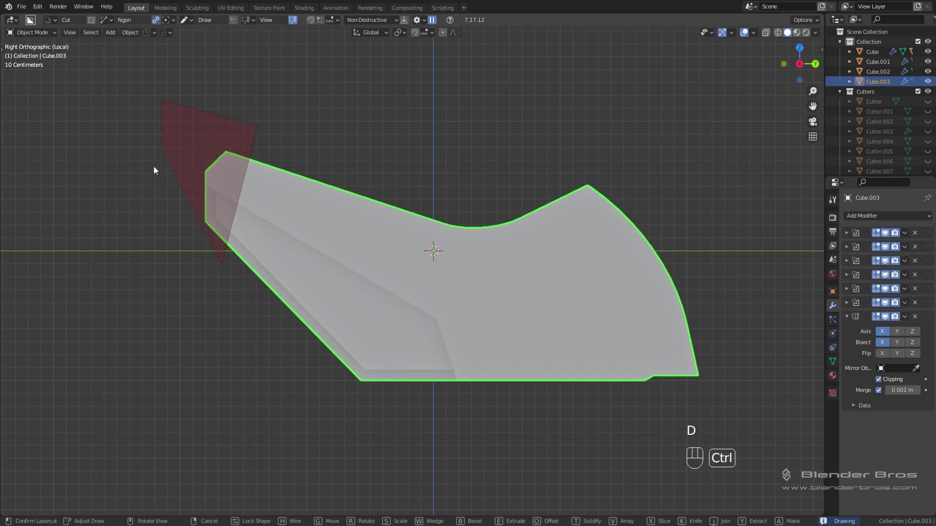
{"action": "left_click_drag", "start_coordinate": [159, 255], "coordinate": [187, 213]}
{"action": "middle_click", "coordinate": [287, 221]}
{"action": "middle_click", "coordinate": [326, 217]}
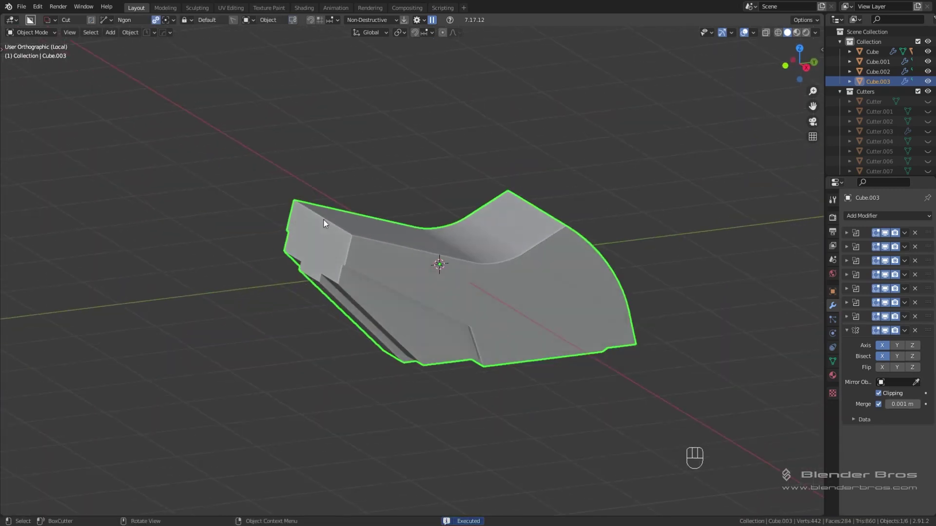
Return to perspective, leave Local View and orbit to view the sliced copy in the scene
{"action": "key", "text": "KP_5"}
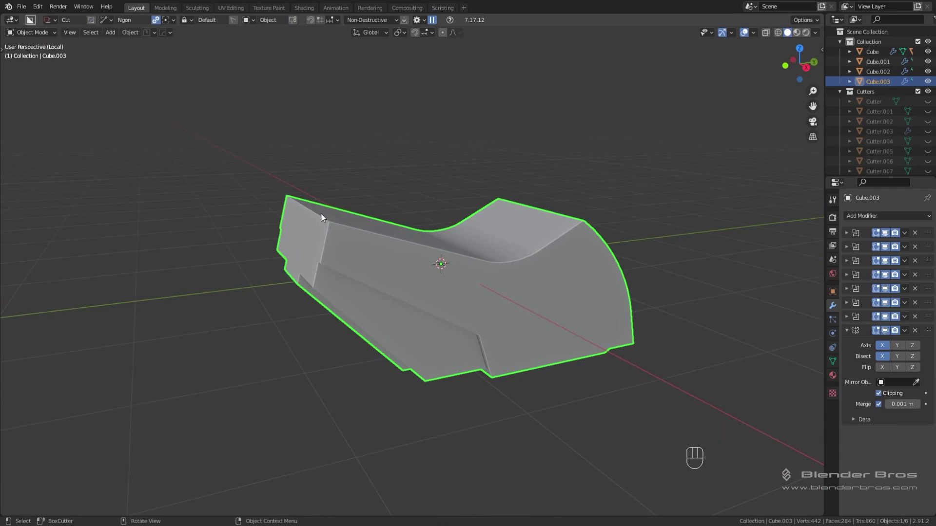
{"action": "key", "text": "KP_Divide"}
{"action": "left_click_drag", "start_coordinate": [313, 241], "coordinate": [277, 246]}
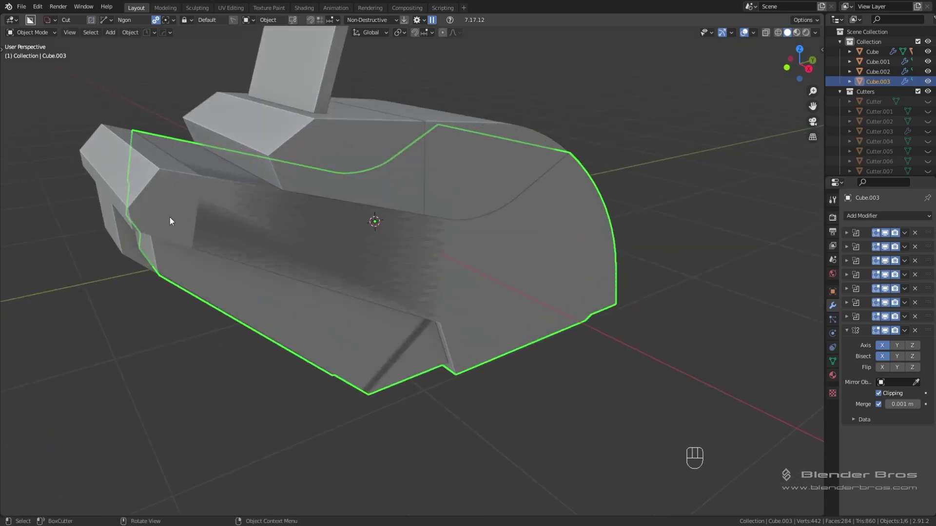